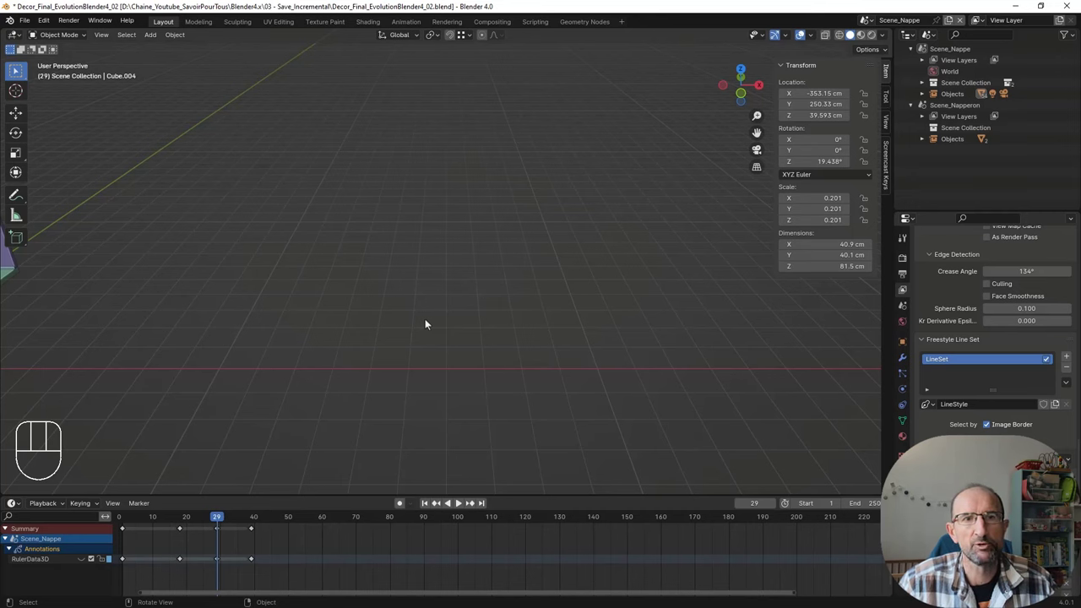
Step: Adjust the view of the empty scene before adding objects
middle_click(447, 321)
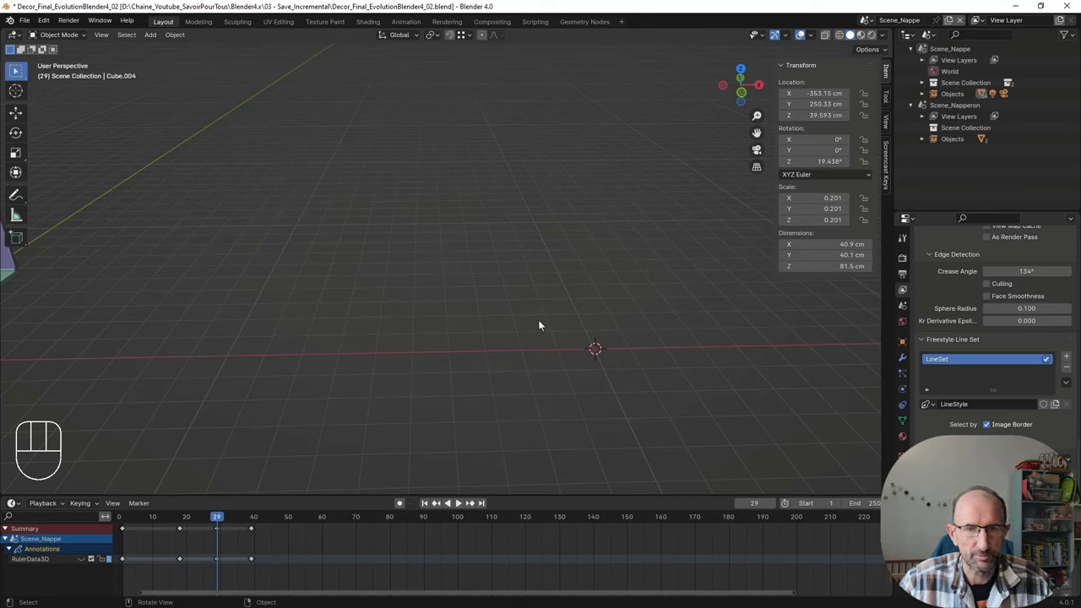
Step: Add a 2 m cube via the Add menu and frame it in the viewport
key(shift+a)
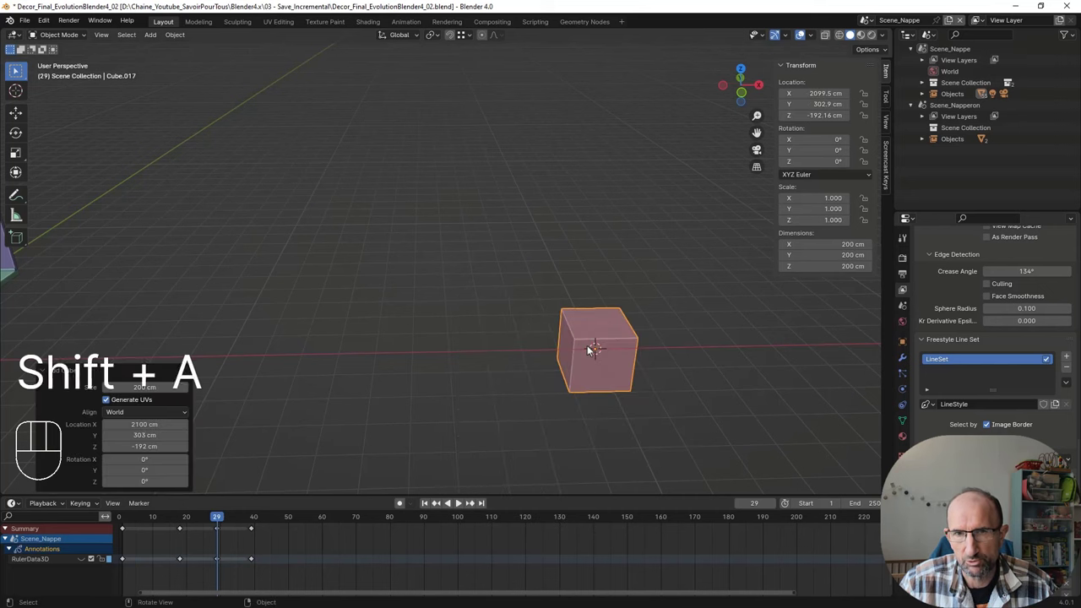
drag(589, 399, 380, 265)
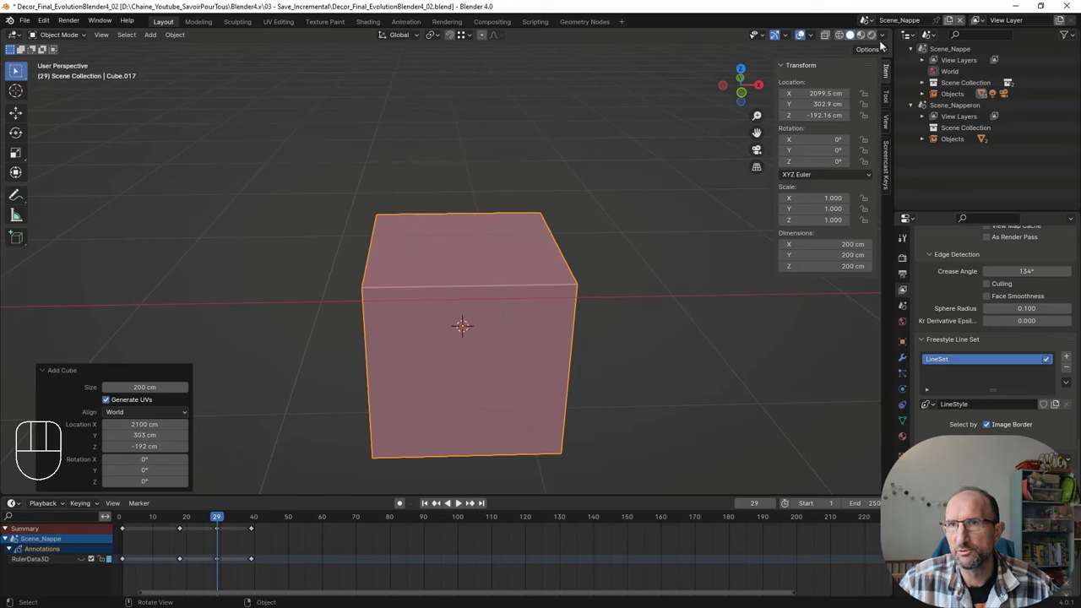
drag(884, 39, 853, 39)
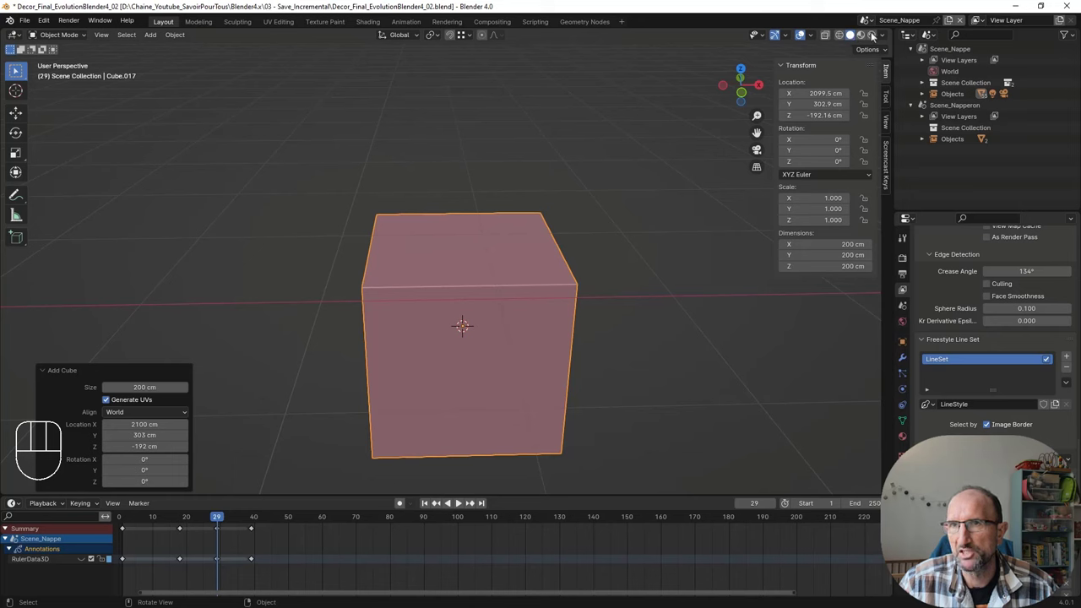
drag(884, 39, 668, 285)
drag(614, 341, 611, 347)
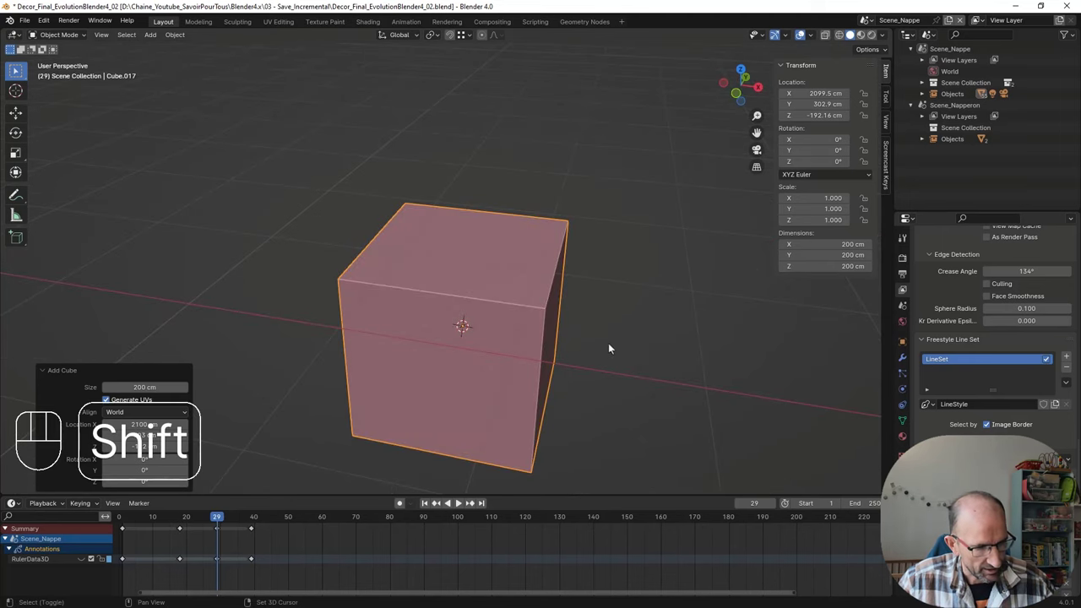
Step: Duplicate the cube along X and scale the copy to about 92 cm wide
key(shift+d)
key(x)
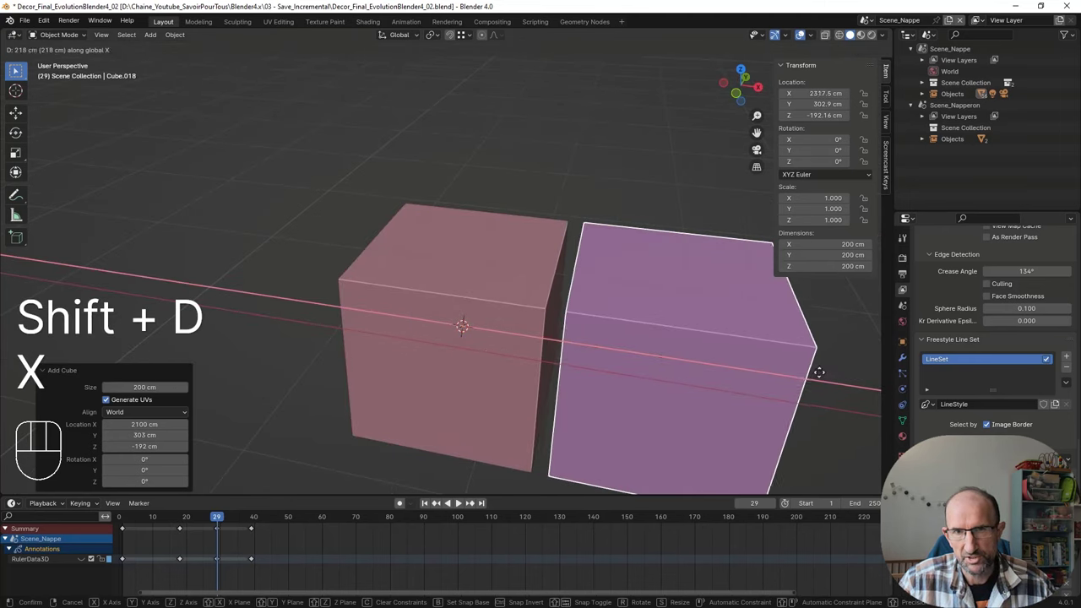
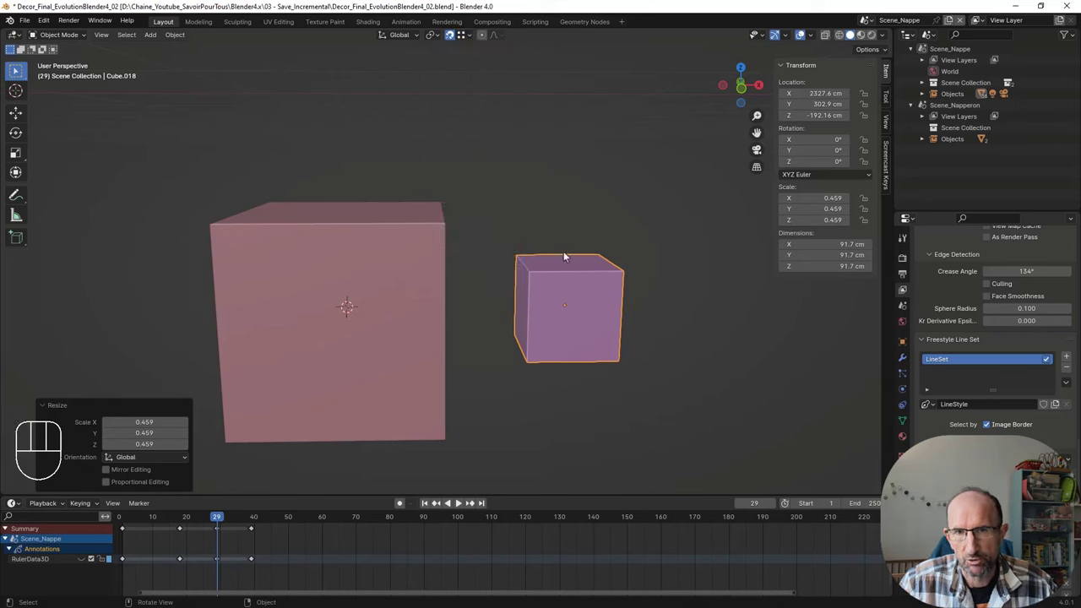
drag(463, 35, 613, 218)
drag(613, 219, 589, 233)
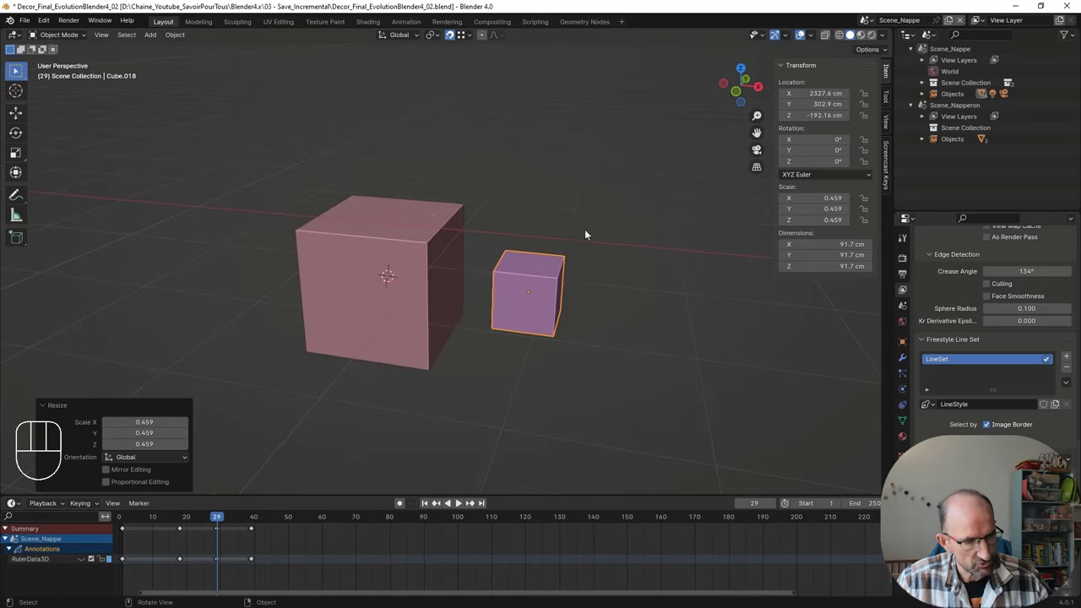
middle_click(571, 222)
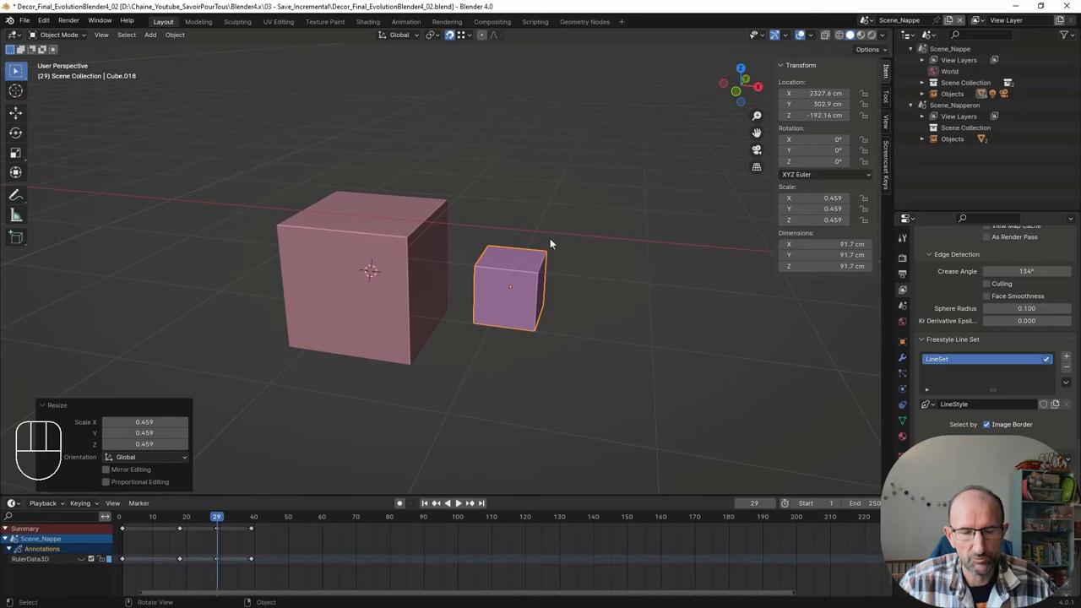
middle_click(516, 263)
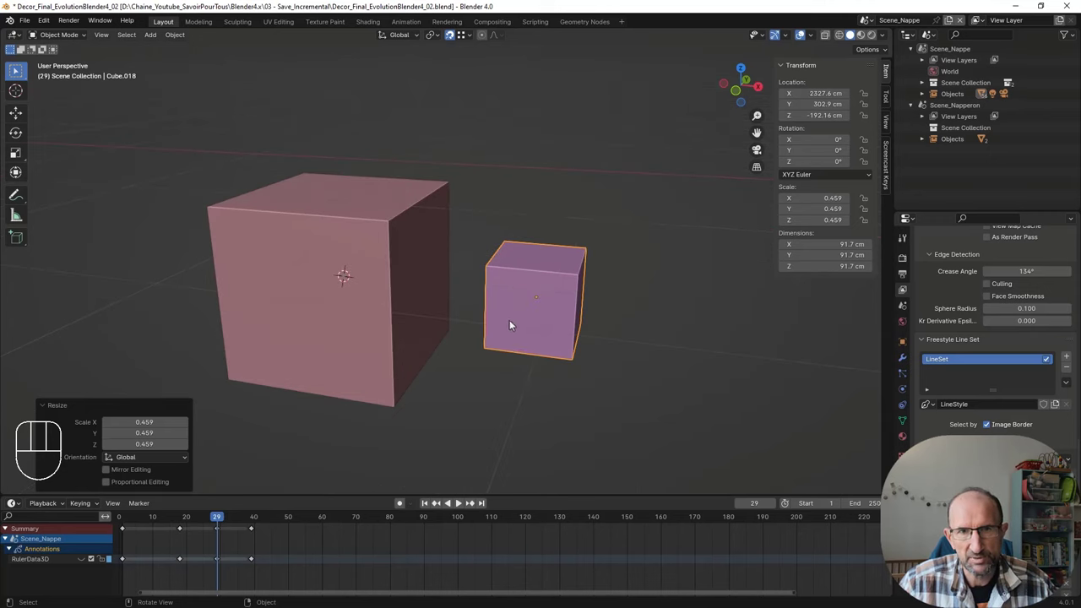
Step: Grab the small cube and move it farther from the large cube and higher up
key(g)
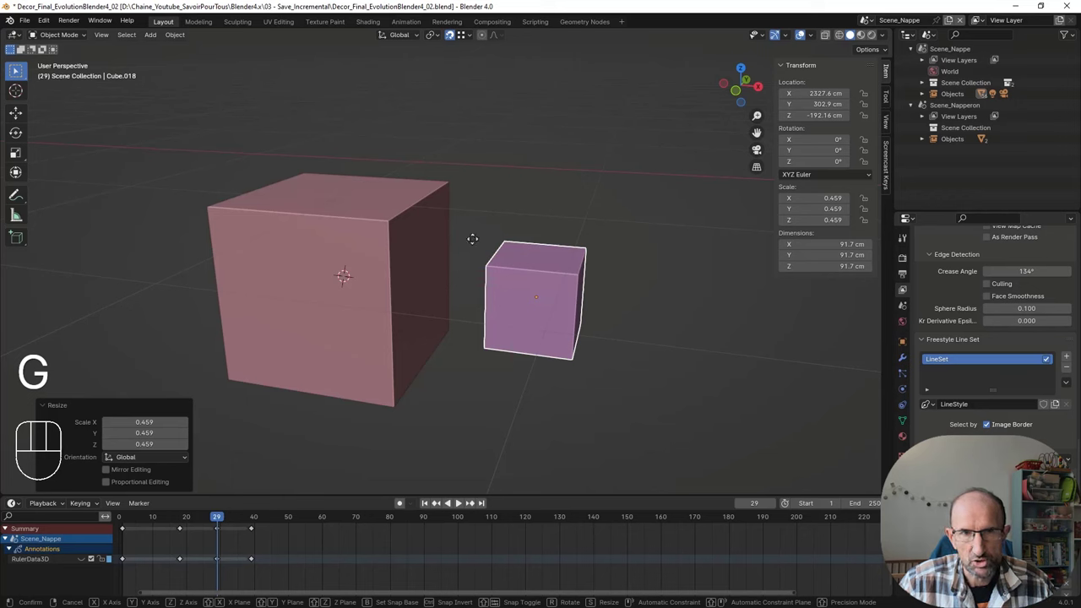
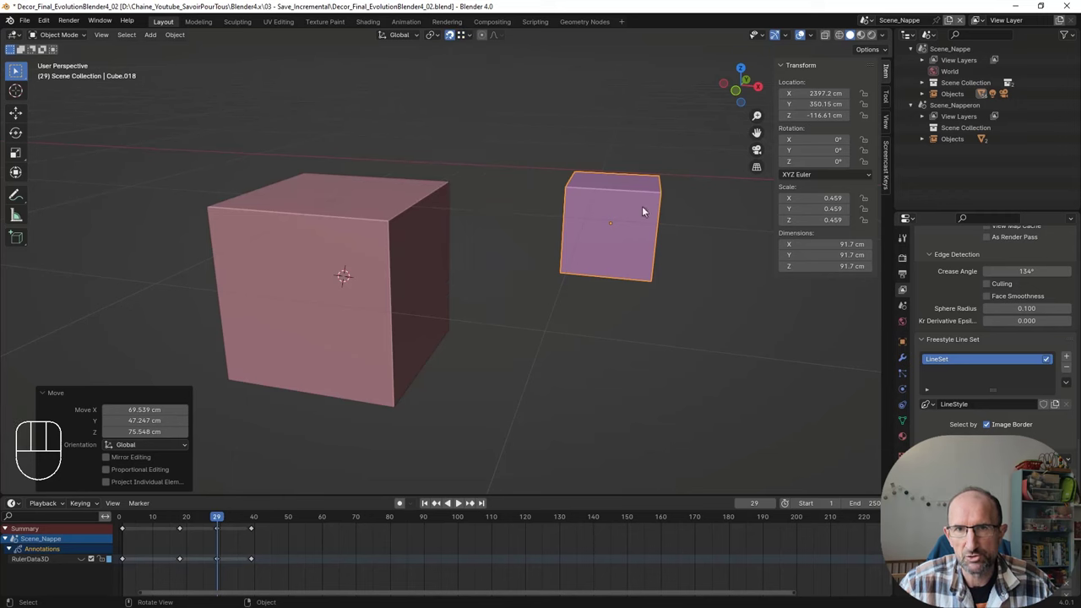
middle_click(598, 266)
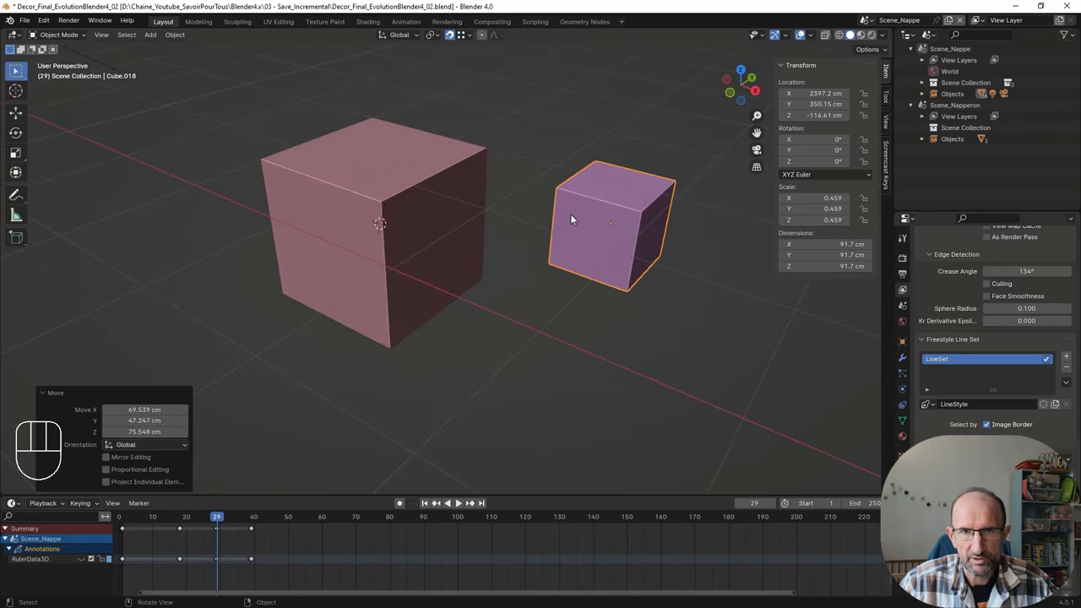
middle_click(566, 327)
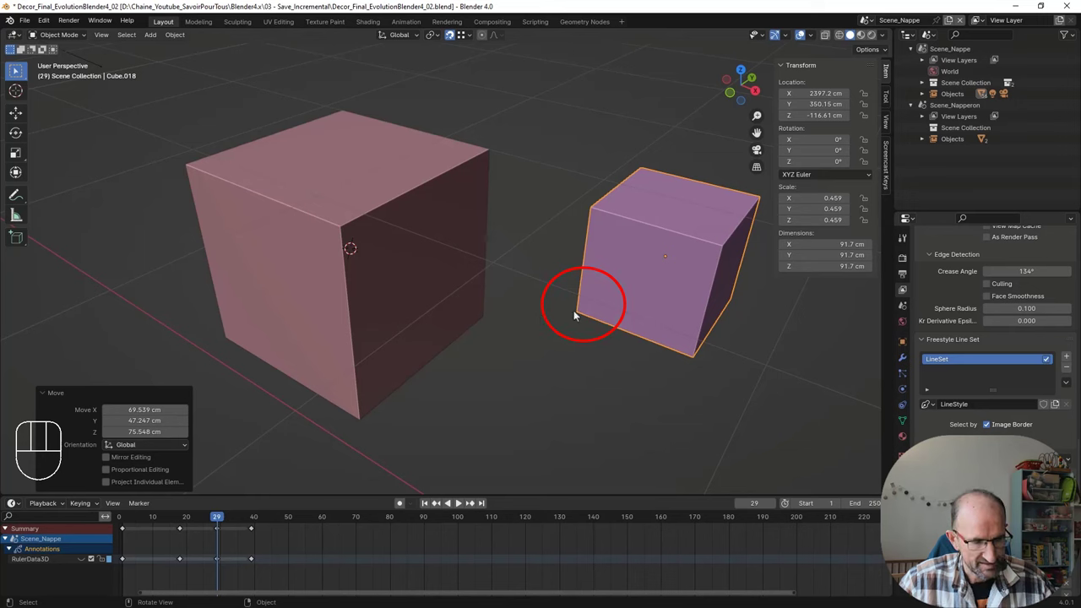
Step: Move the small cube with a snap base at its corner so it floats above the large cube
key(g)
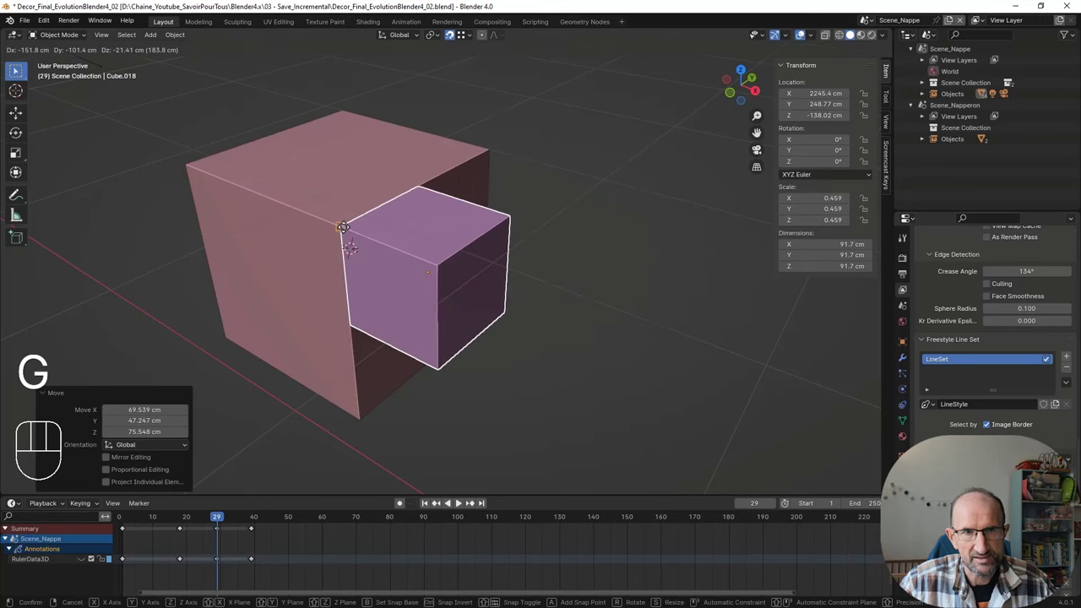
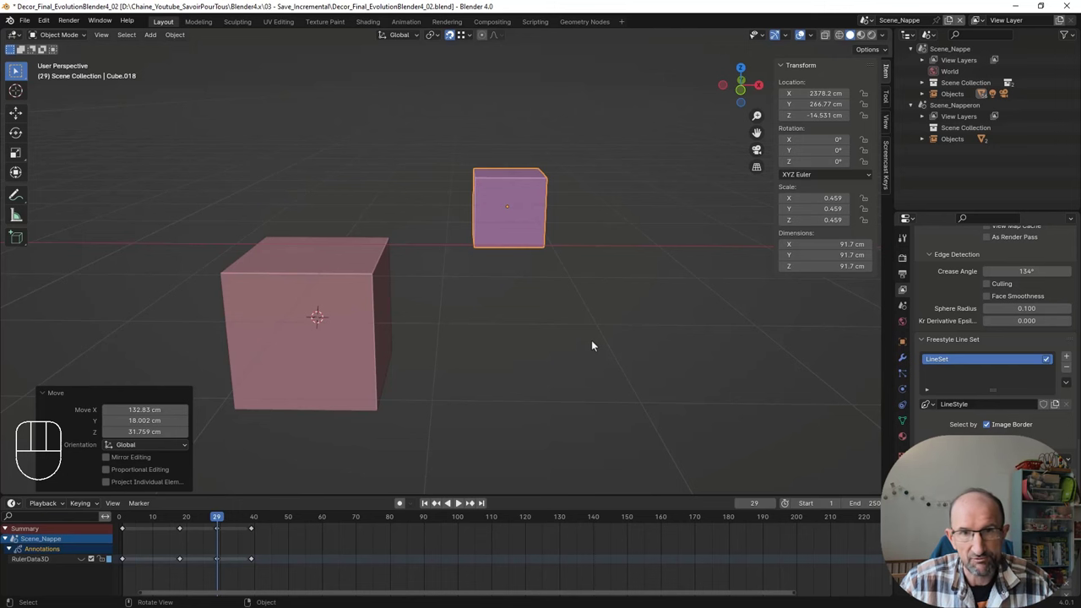
middle_click(578, 352)
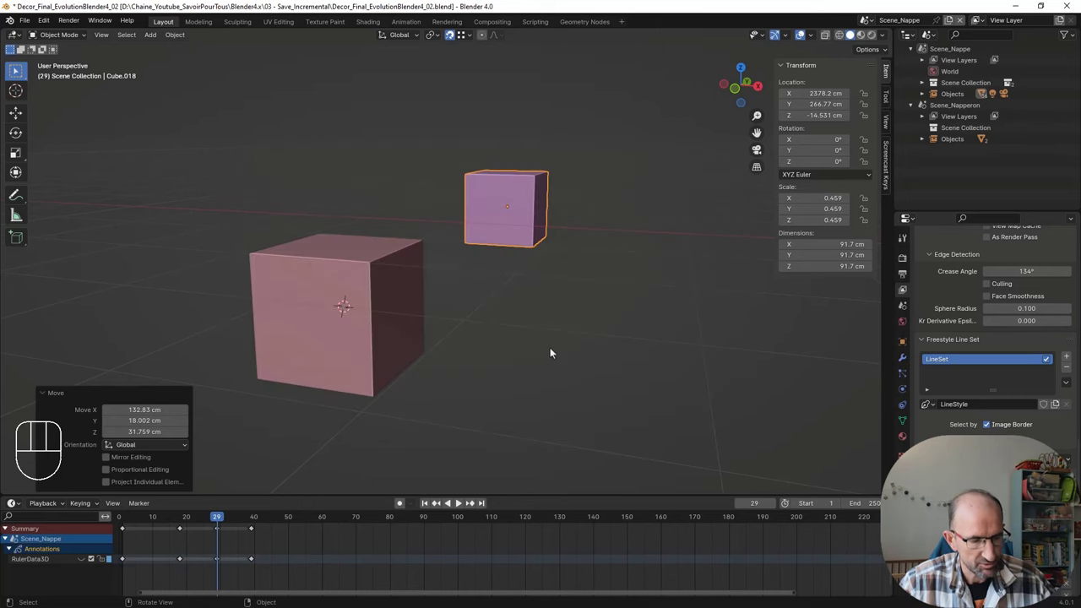
Step: Cancel a move of the small cube and bring up the Add menu's mesh shapes
key(g)
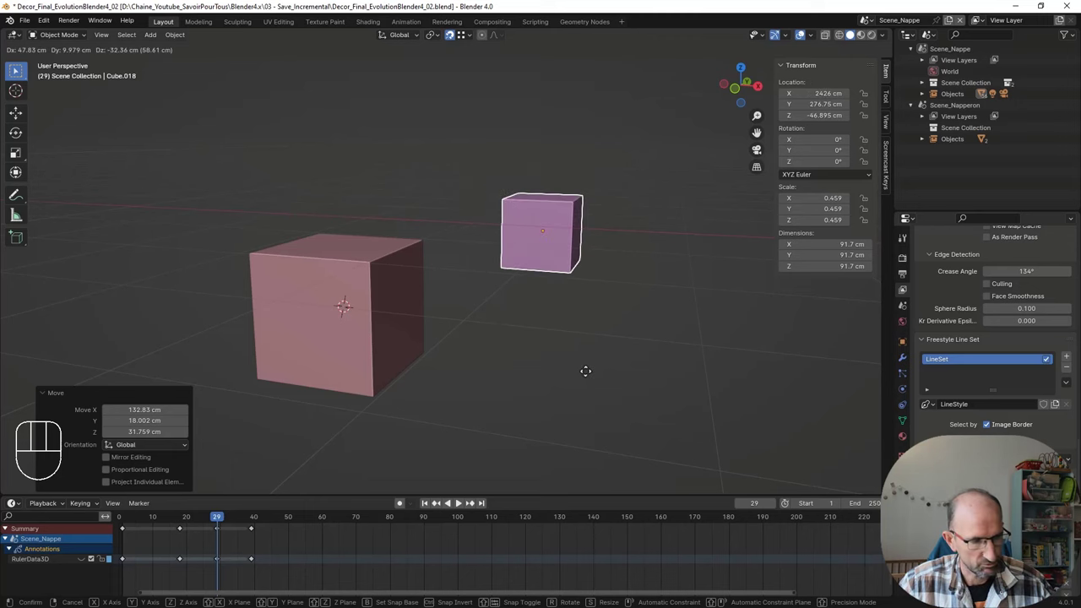
key(Escape)
key(shift+a)
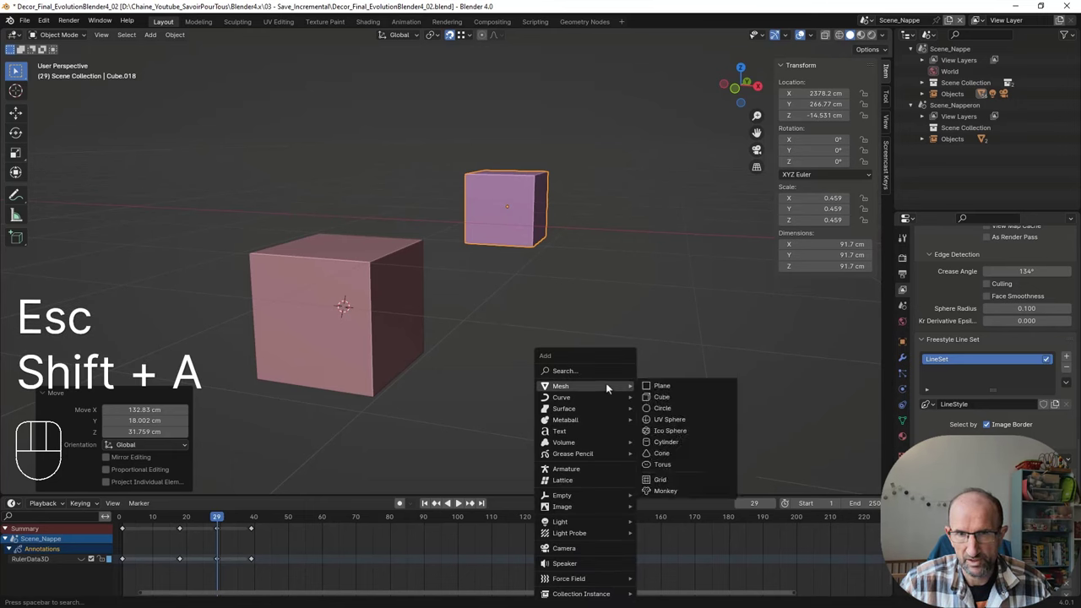
middle_click(554, 404)
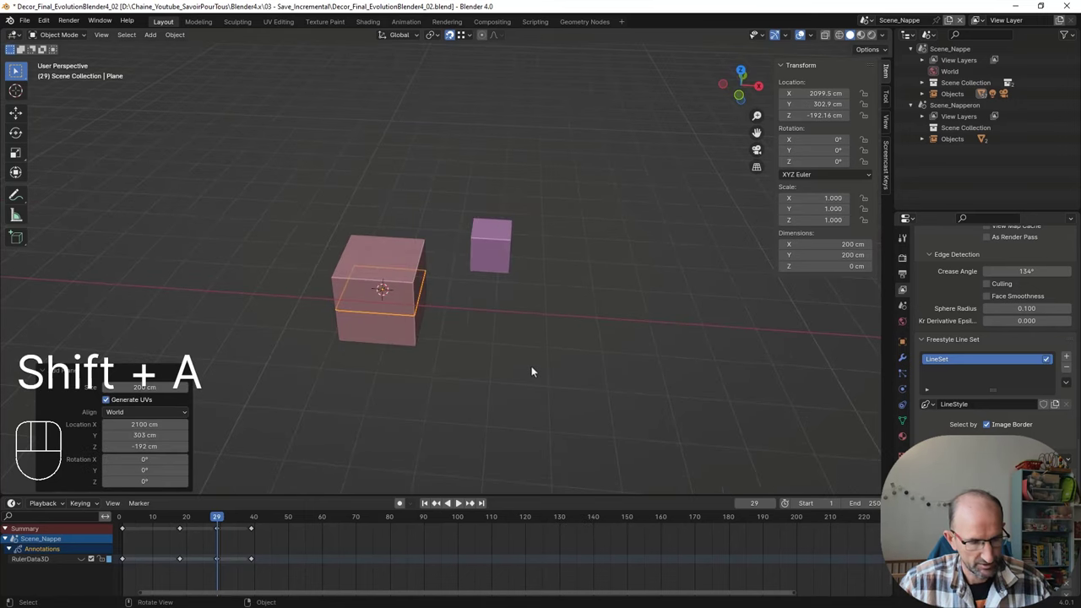
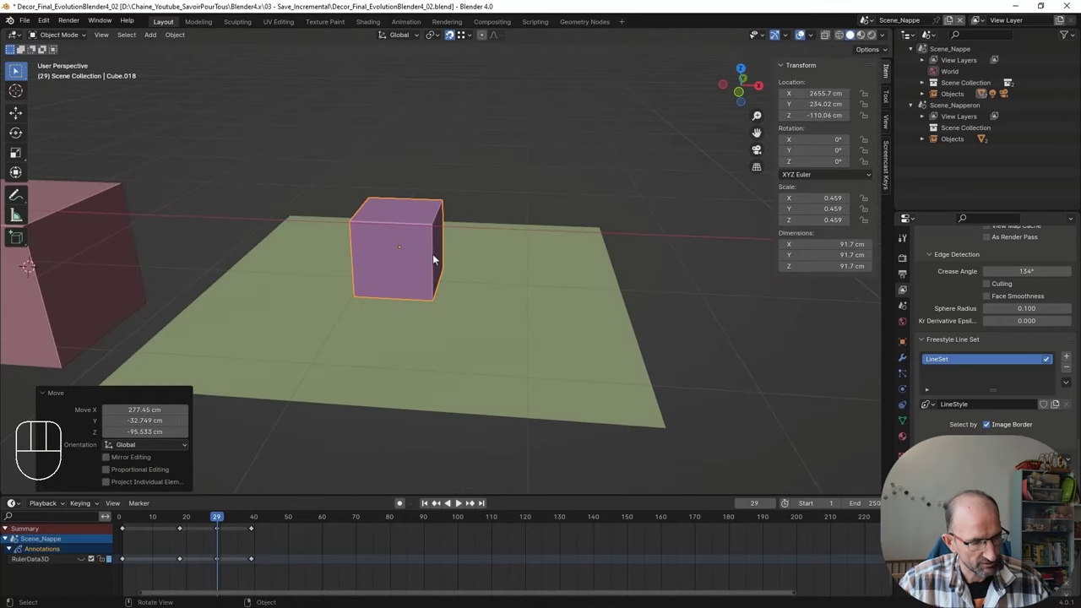
key(g)
key(shift+z)
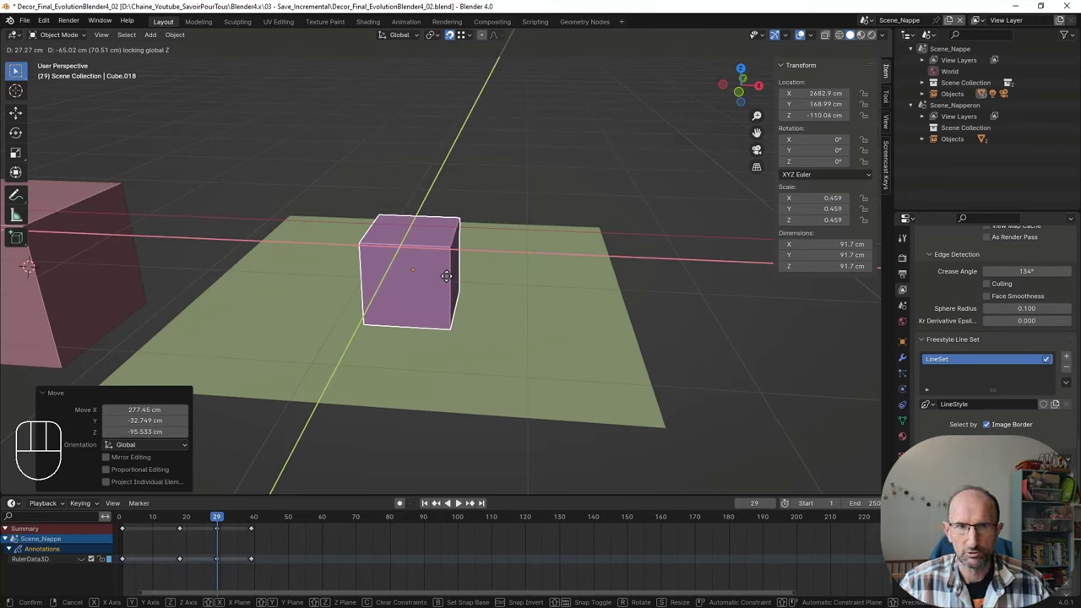
key(Escape)
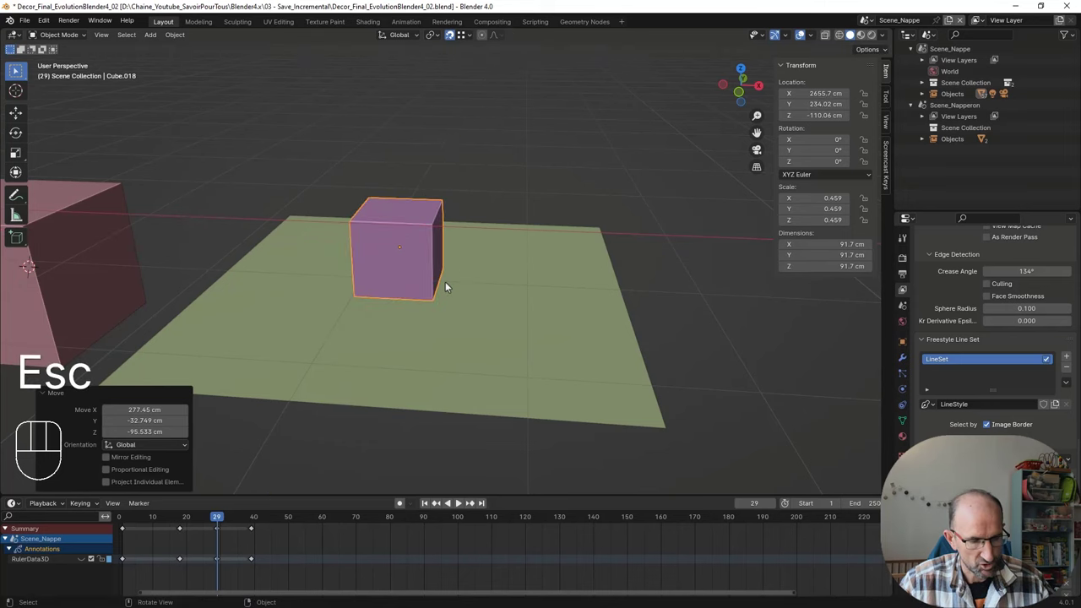
key(g)
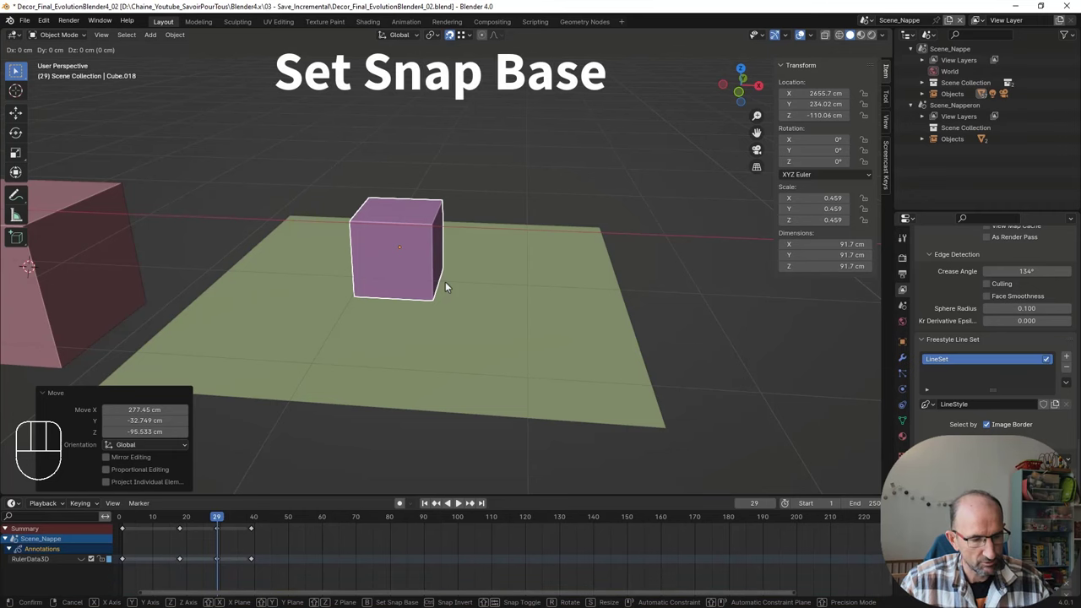
key(b)
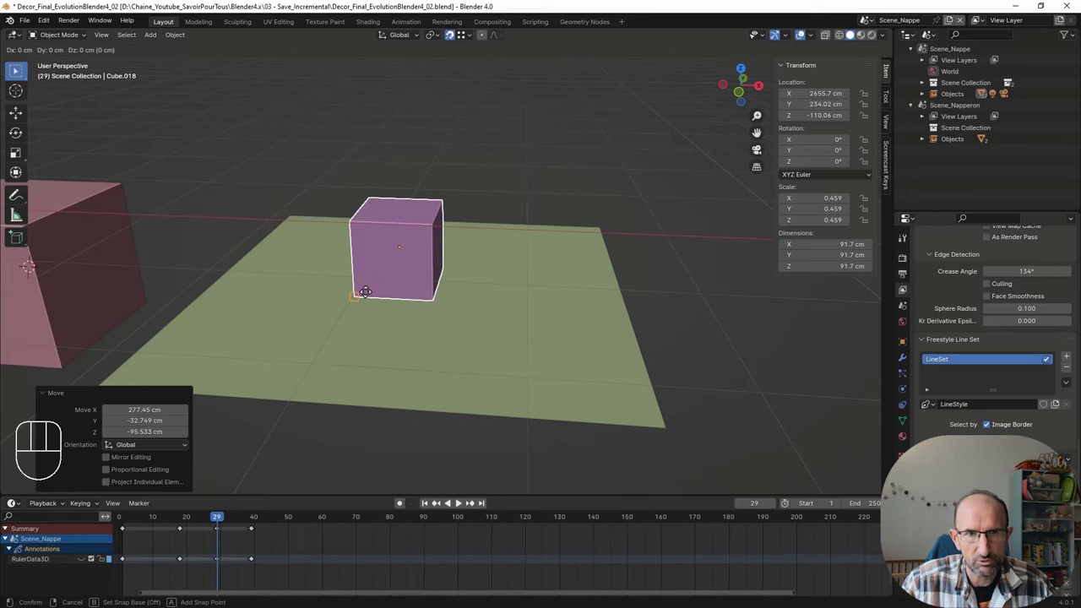
key(Escape)
click(457, 38)
key(g)
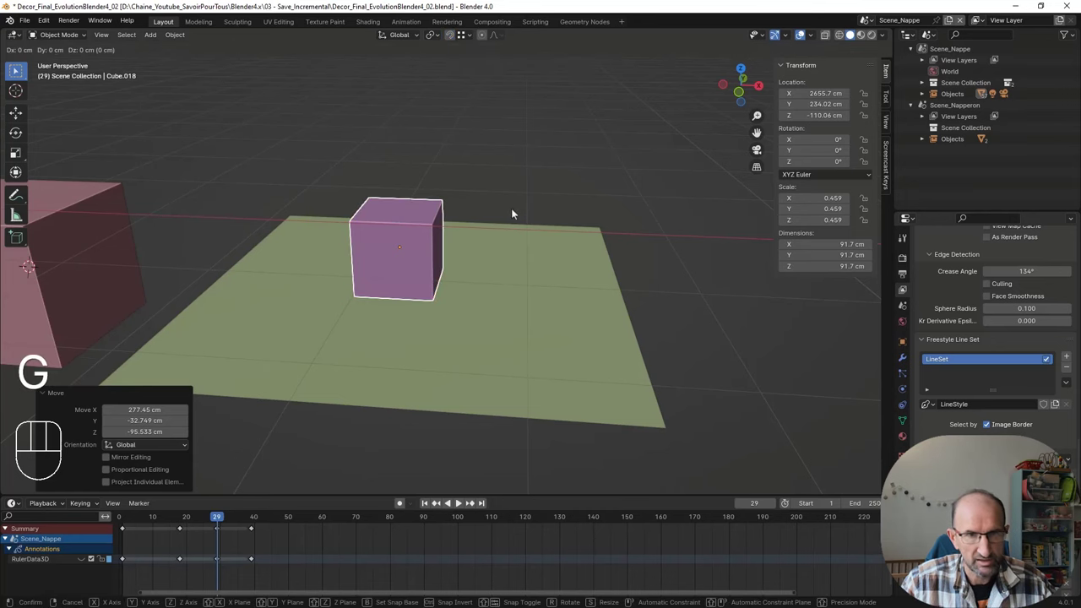
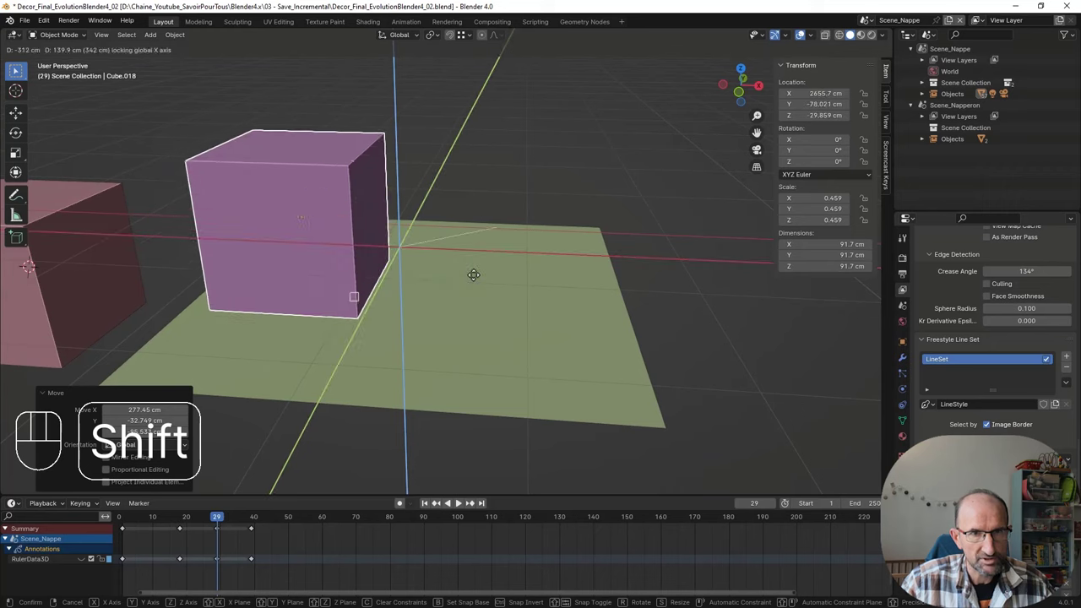
key(Escape)
middle_click(479, 291)
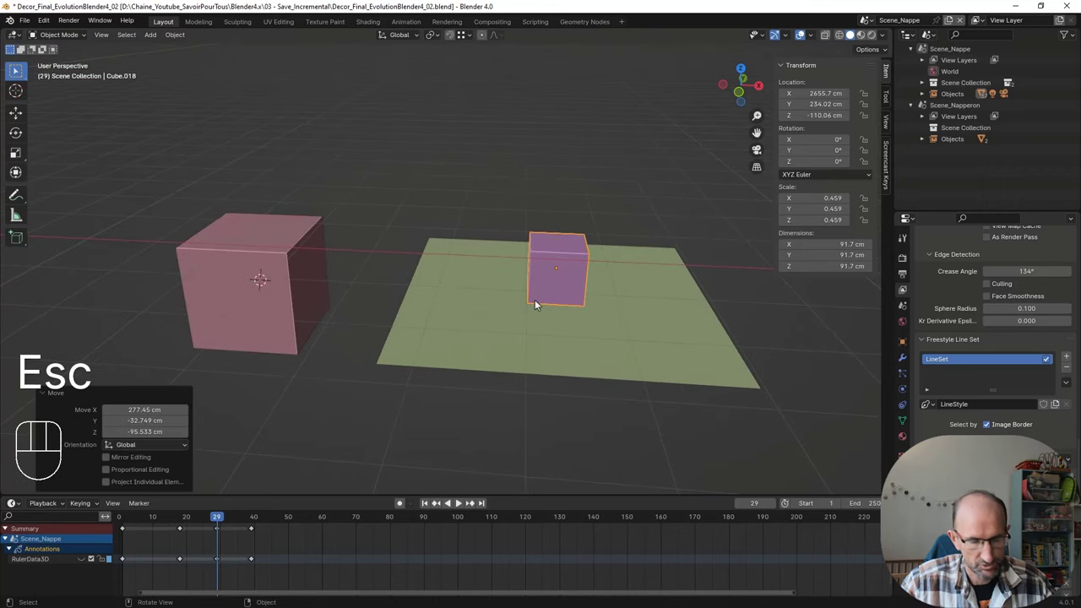
key(b)
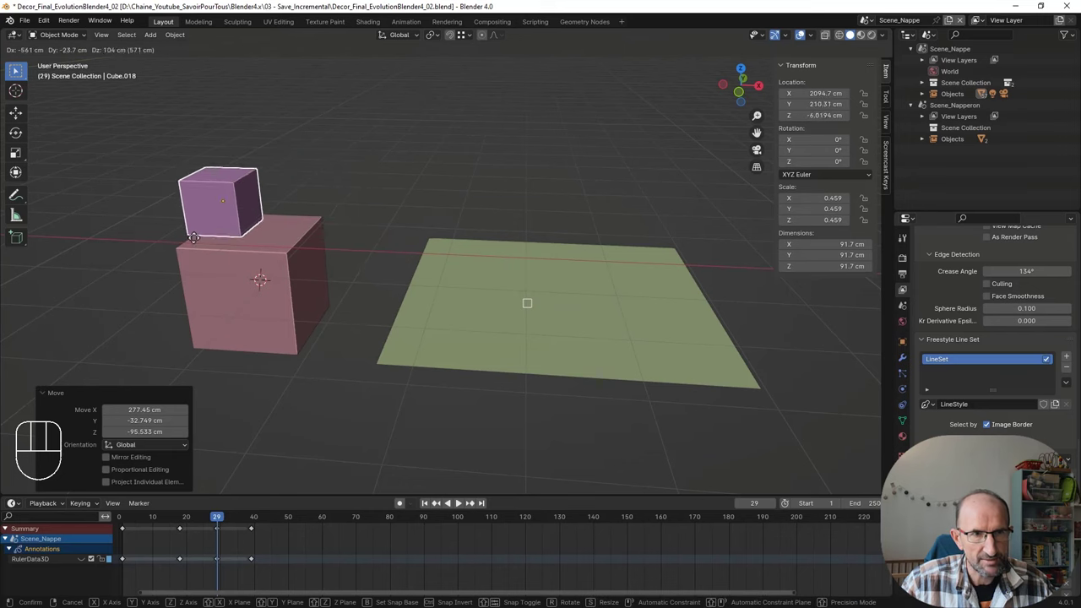
key(Escape)
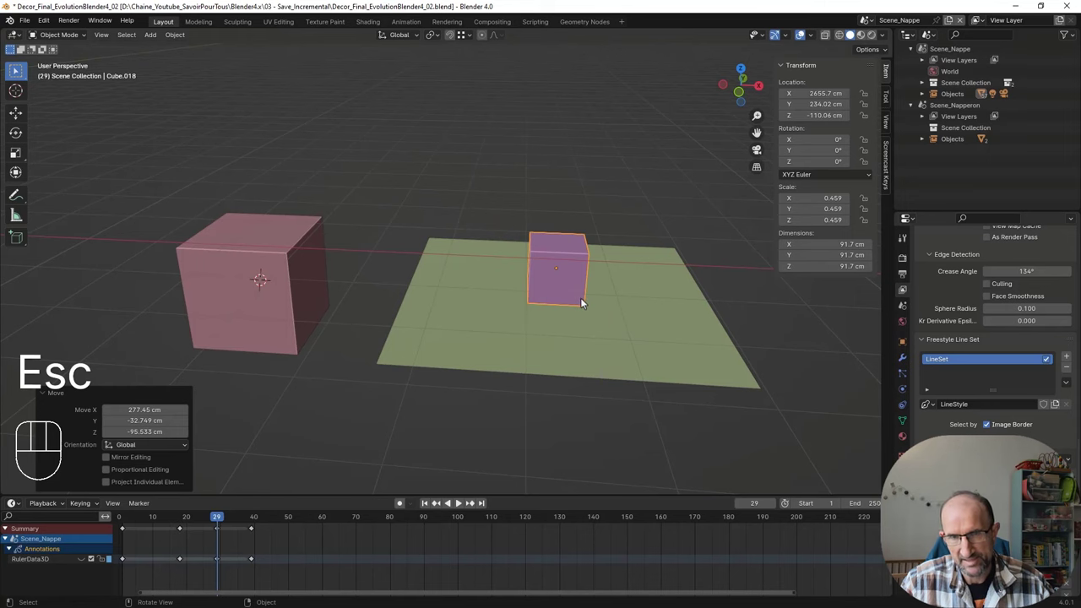
drag(623, 334, 574, 338)
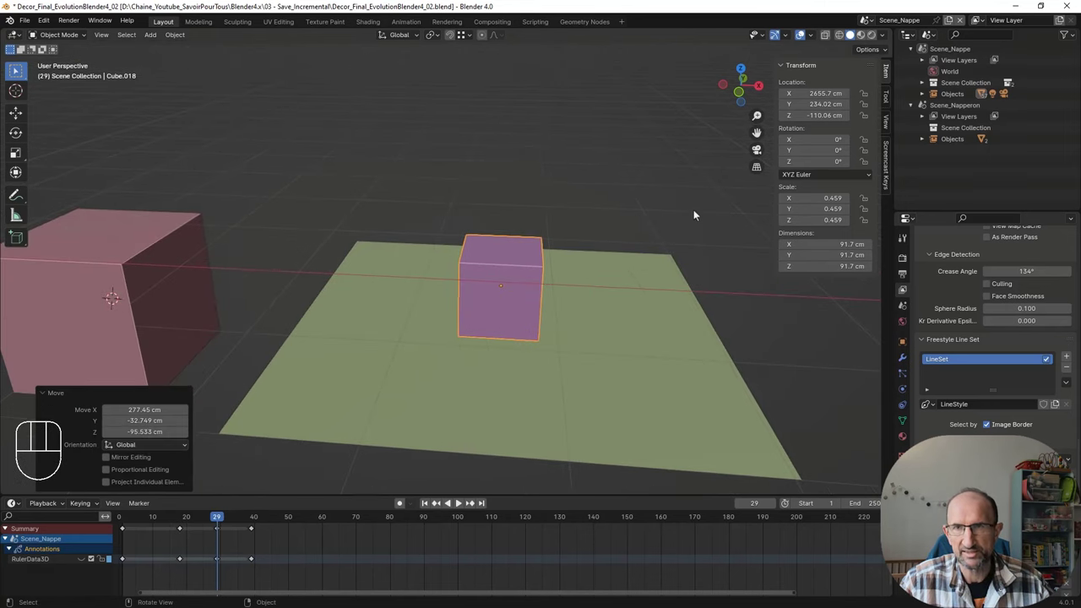
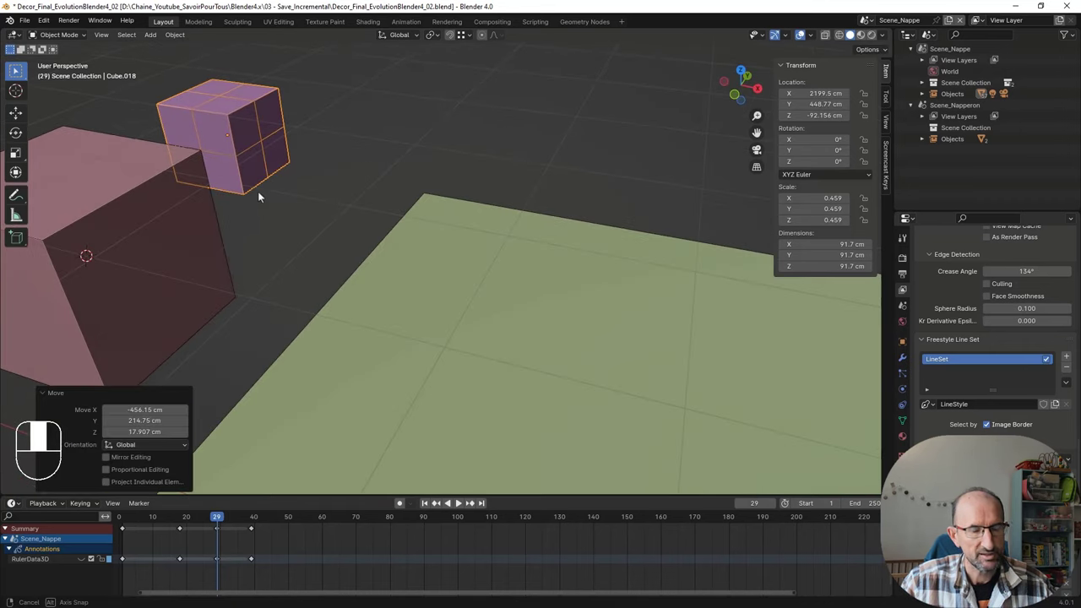
Step: Orbit and zoom out to inspect the cube against the pink block and ground plane
drag(293, 239, 404, 330)
drag(440, 332, 433, 317)
drag(454, 301, 473, 274)
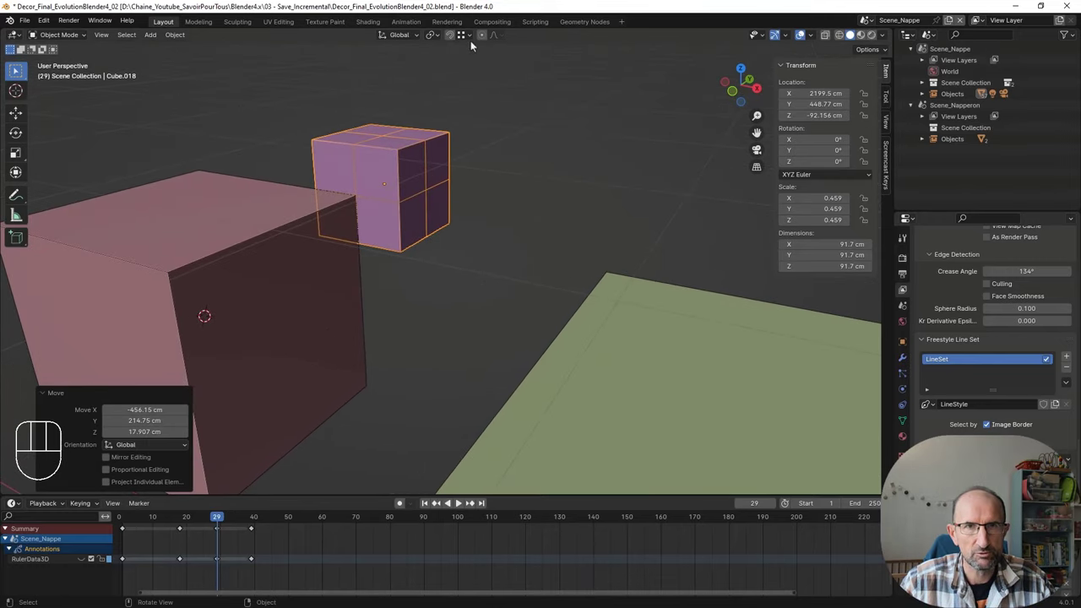
drag(472, 39, 315, 268)
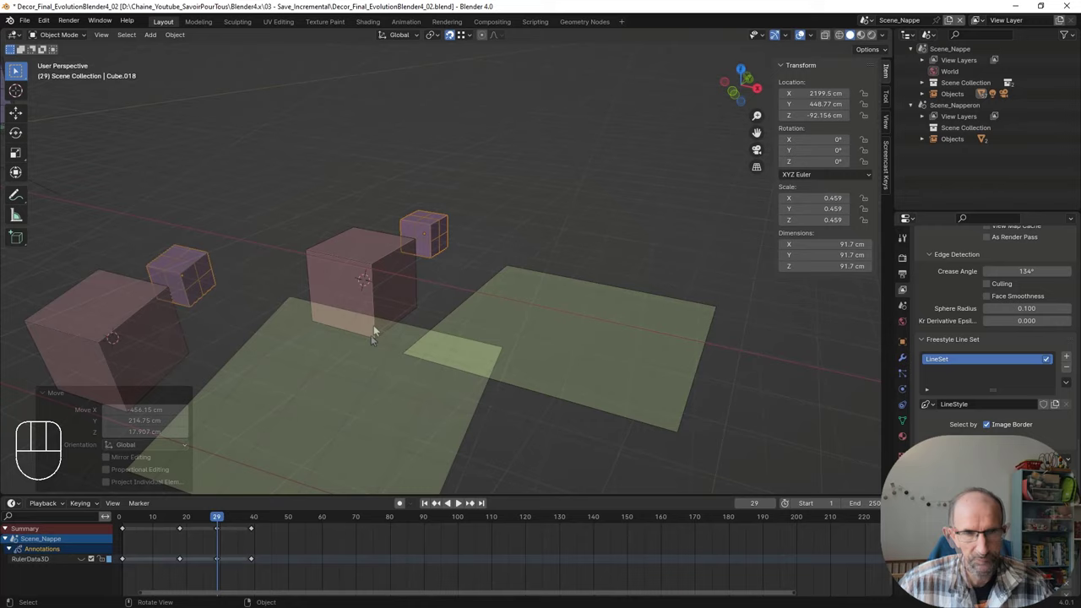
Step: Navigate away from the test area until the furnished room is in view
drag(381, 341, 454, 299)
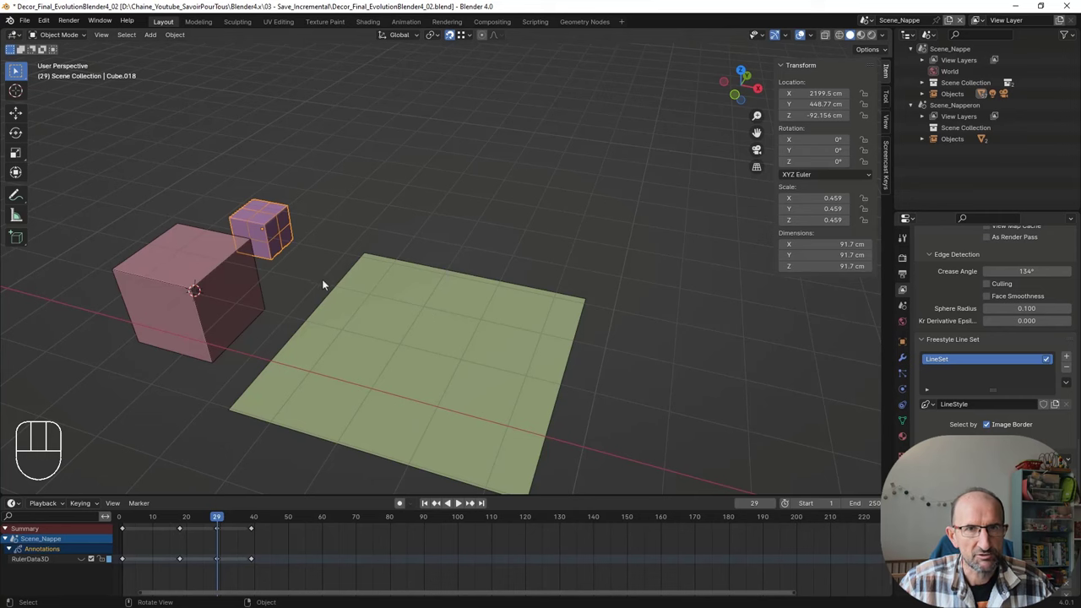
drag(344, 282, 597, 324)
middle_click(435, 272)
middle_click(342, 244)
drag(469, 250, 582, 261)
drag(531, 251, 534, 198)
drag(521, 236, 452, 318)
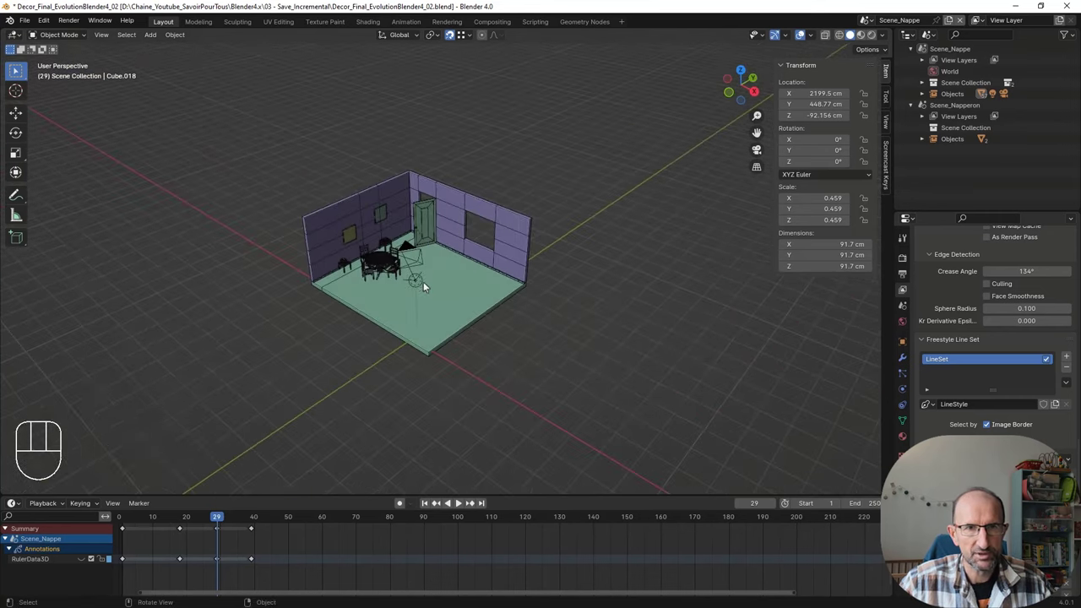
Step: Select the room's door and enter Edit Mode on its mesh
middle_click(434, 289)
middle_click(466, 273)
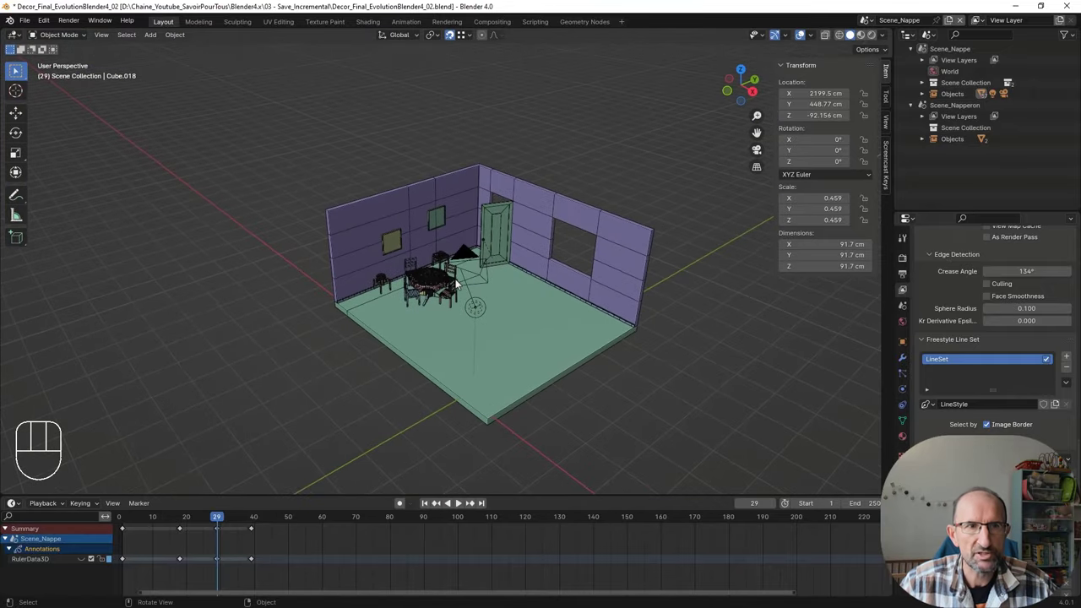
click(495, 235)
key(Tab)
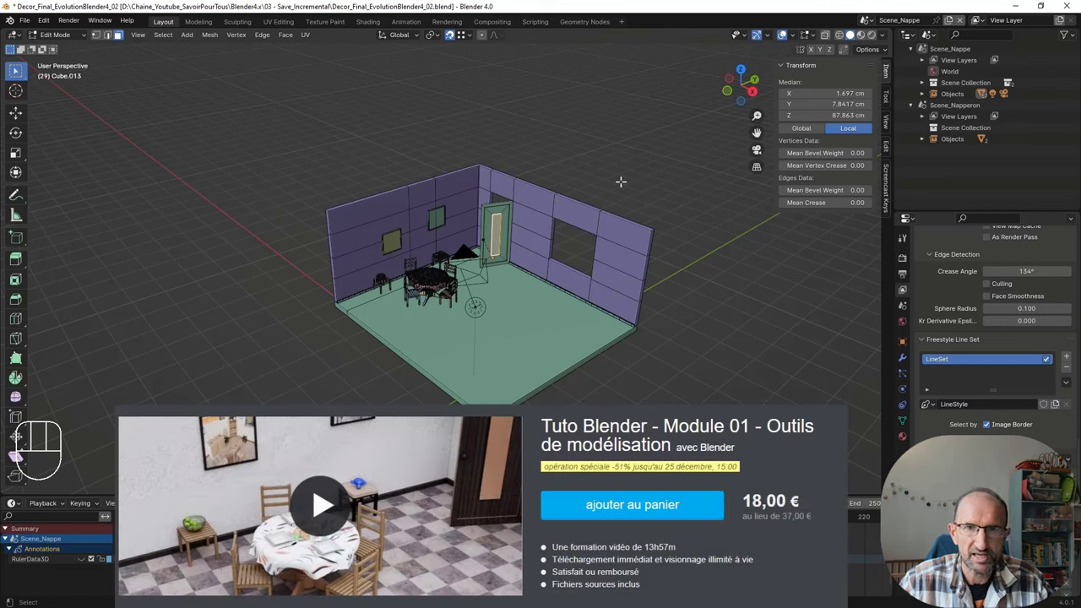
Step: Return the door to object mode and orbit to view the room from another angle
key(Tab)
key(shift+a)
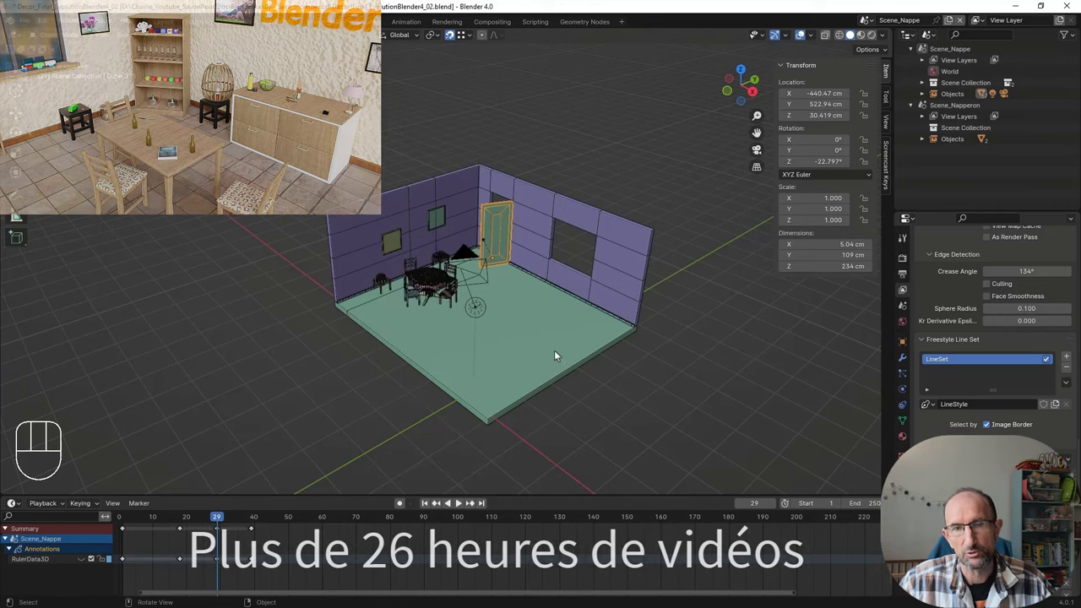
drag(569, 355, 513, 349)
drag(536, 345, 545, 333)
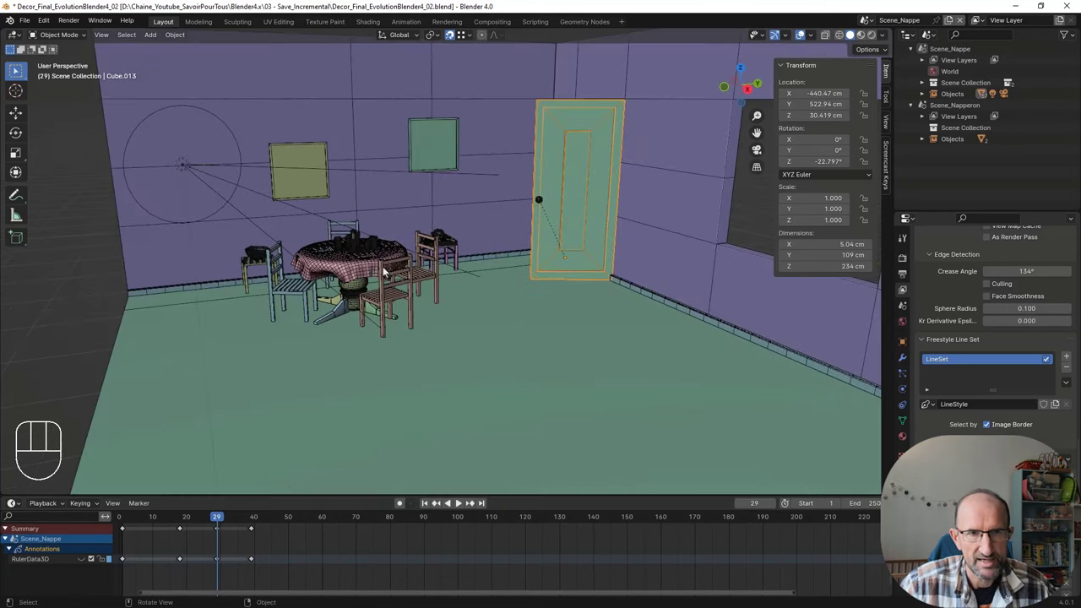
Step: Select the tablecloth and play its animation, stopping playback at frame 30
click(299, 278)
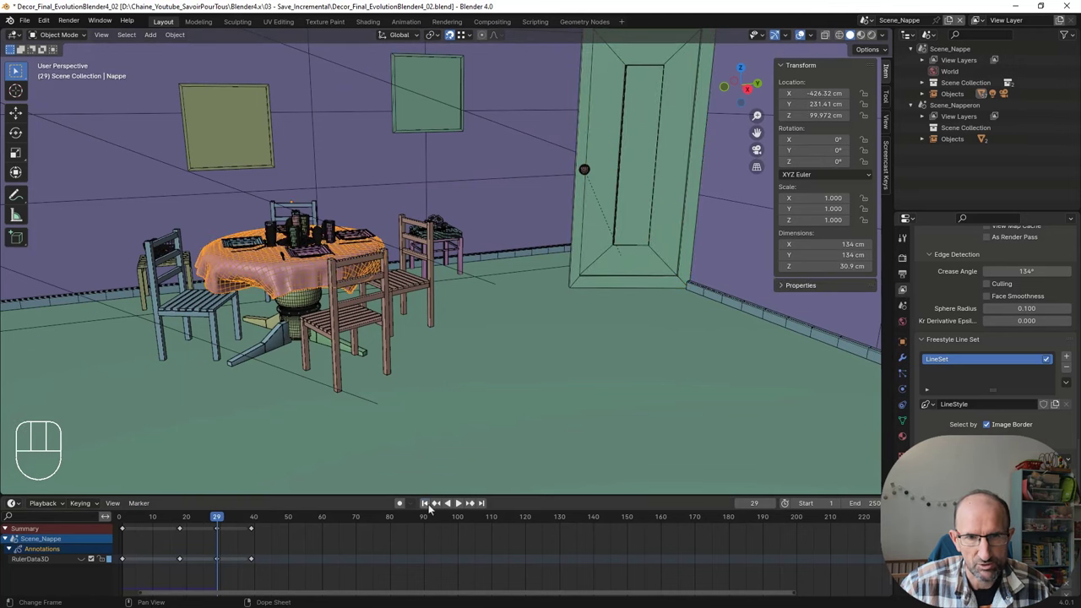
click(459, 508)
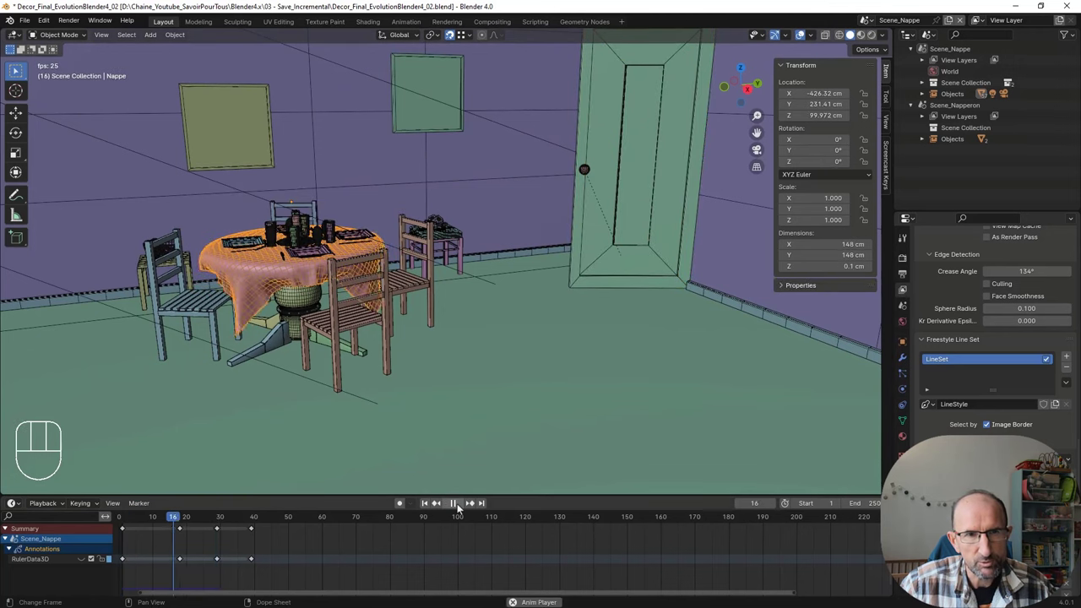
click(459, 508)
Step: Orbit the view to frame the whole room and the back wall from a wider angle
middle_click(446, 327)
drag(472, 308, 437, 313)
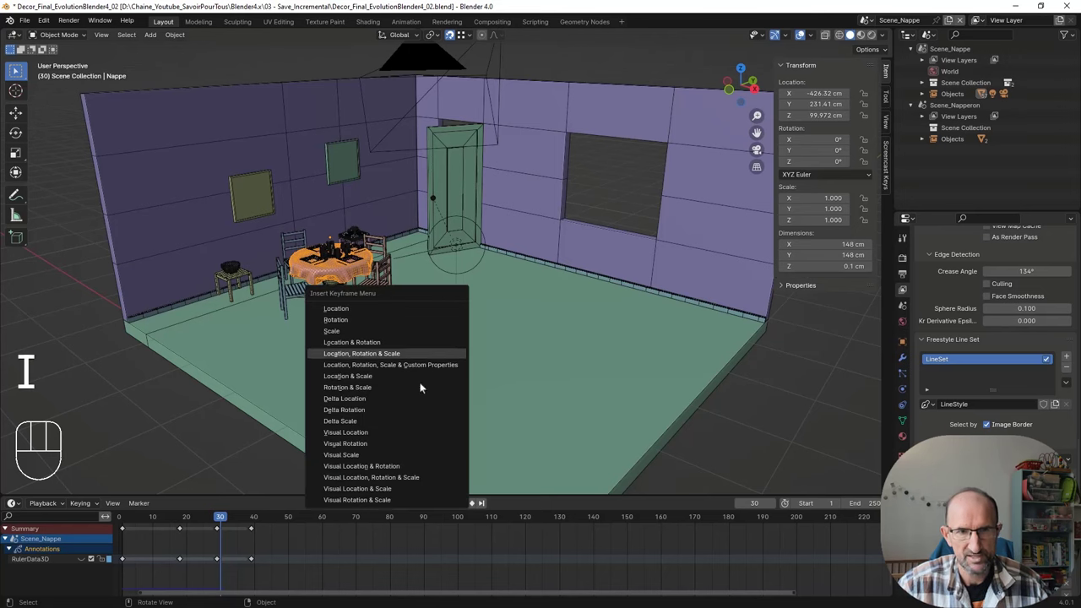
key(Escape)
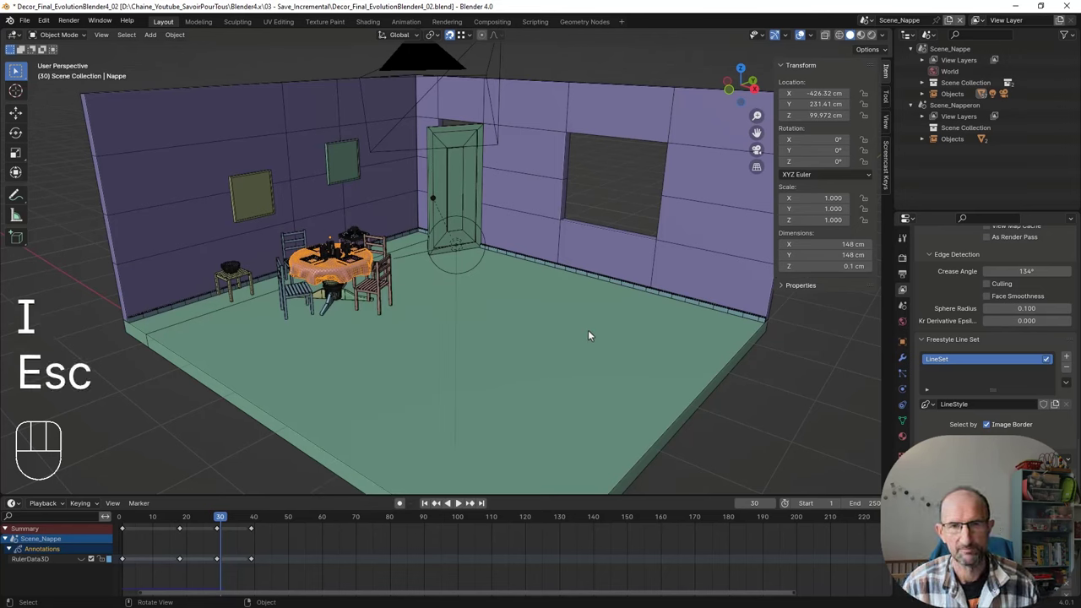